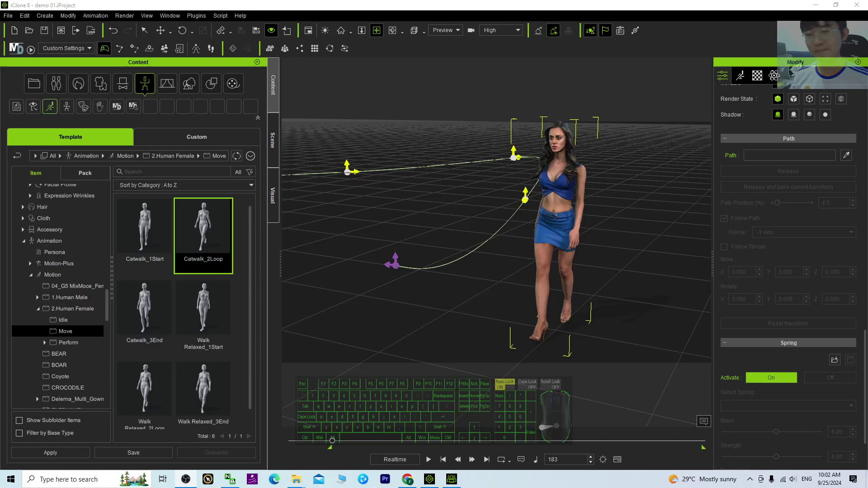
- Preview the demo walk animation of the woman along the curved path
click(430, 464)
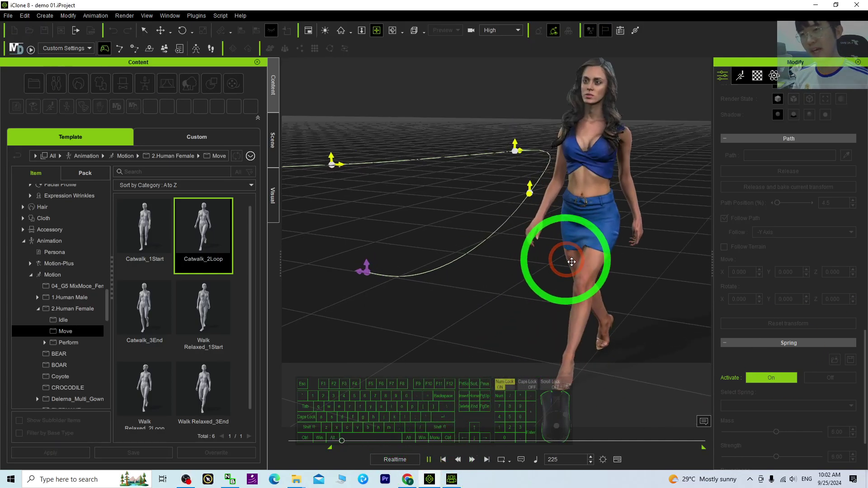
key(x)
click(609, 283)
key(c)
key(x)
drag(527, 312, 543, 285)
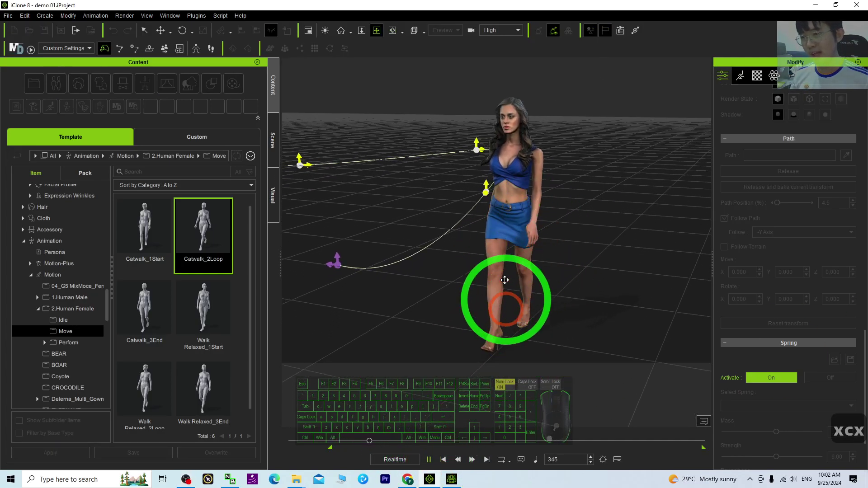
click(441, 467)
click(428, 465)
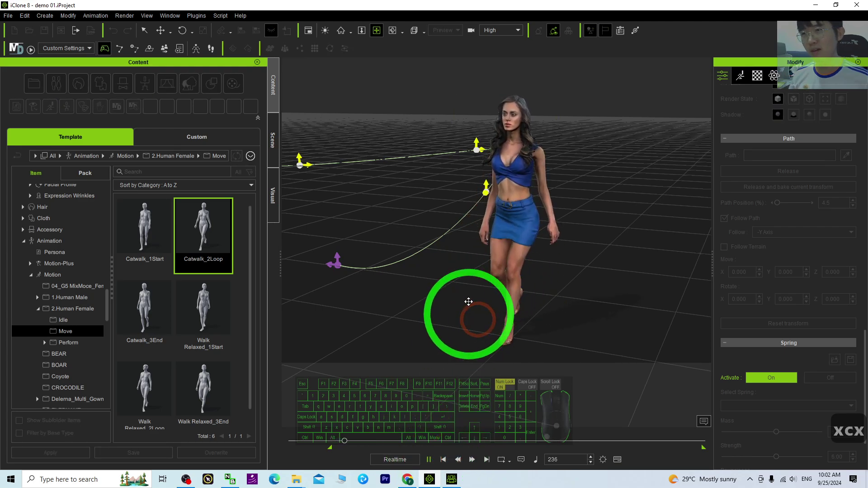
click(445, 469)
drag(387, 336, 391, 290)
click(395, 293)
key(x)
drag(371, 292, 527, 264)
key(c)
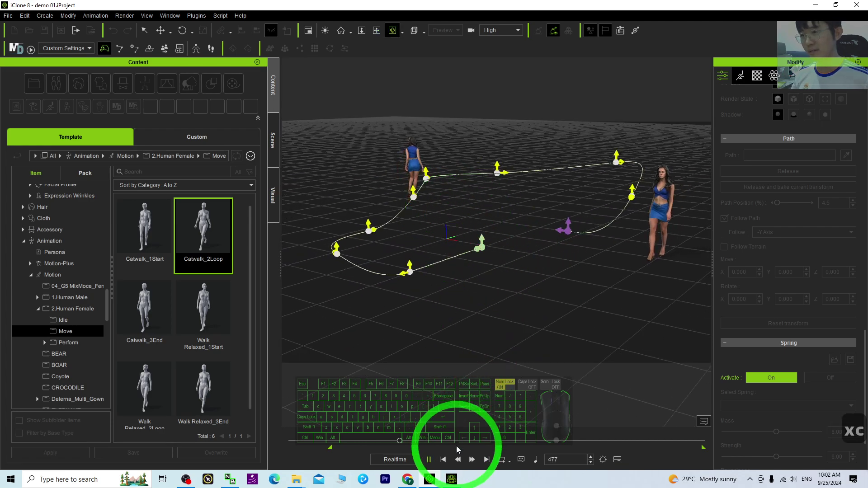
- Orbit and reframe the view to inspect the whole demo path and woman
drag(464, 259, 427, 185)
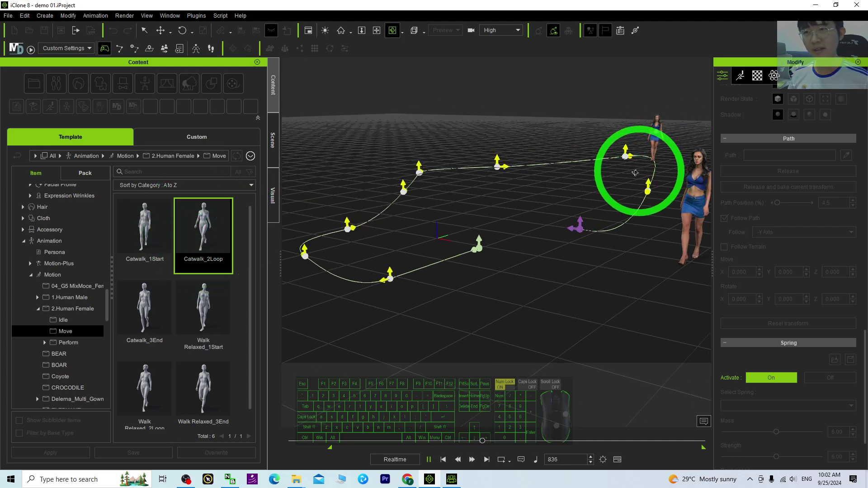
drag(486, 432, 506, 453)
right_click(506, 451)
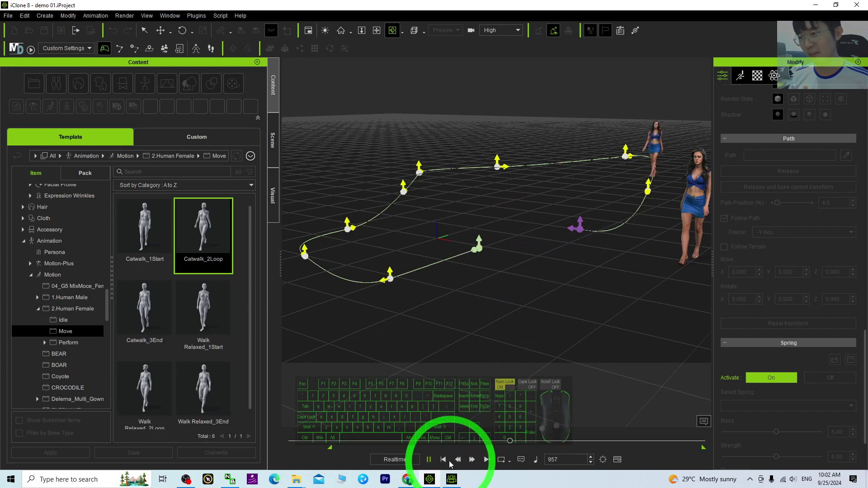
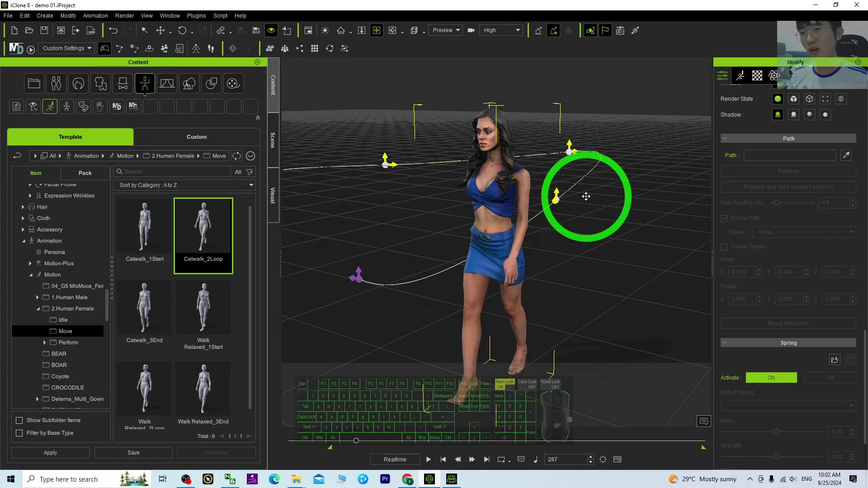
key(x)
drag(407, 257, 466, 256)
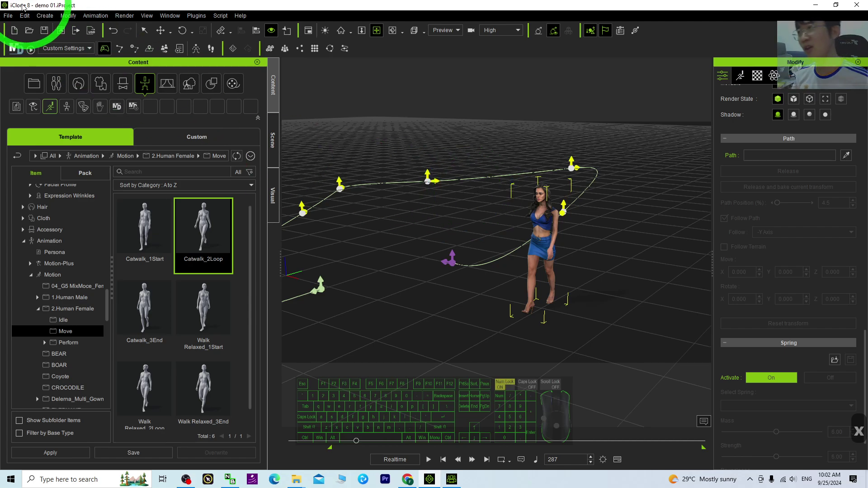
- Start a new empty project and add the Actorcore Kid_F_0001 girl to the stage
click(21, 34)
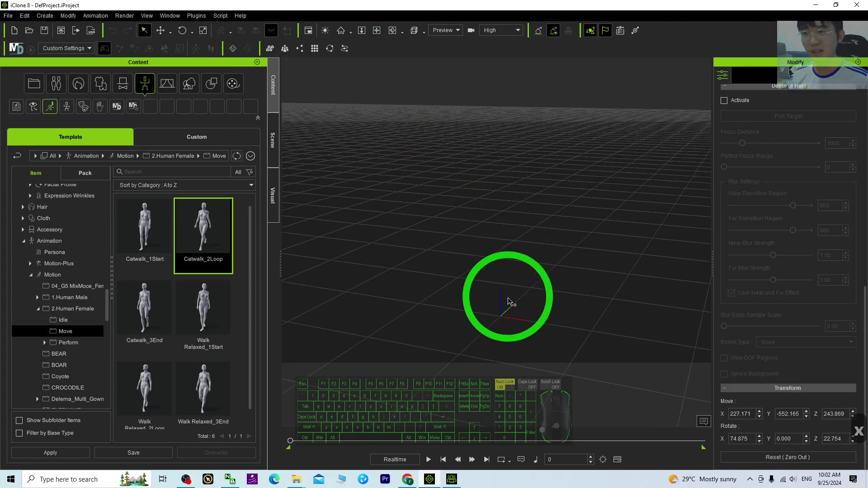
key(x)
drag(636, 283, 618, 278)
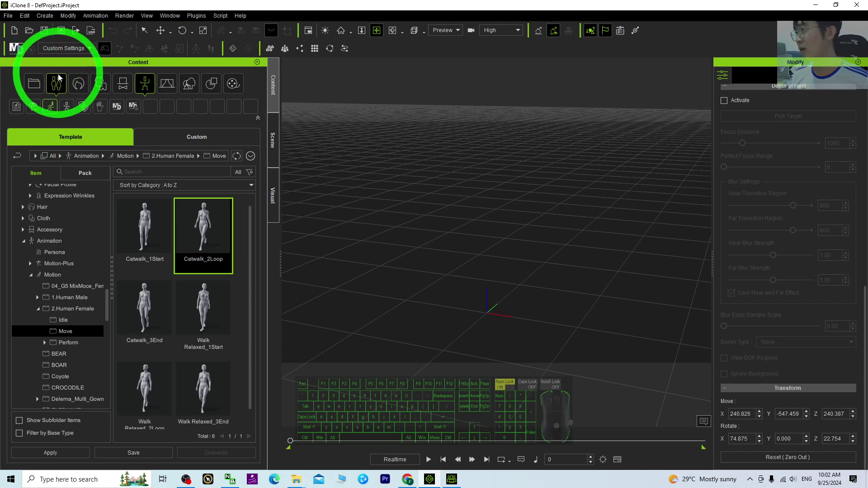
click(55, 89)
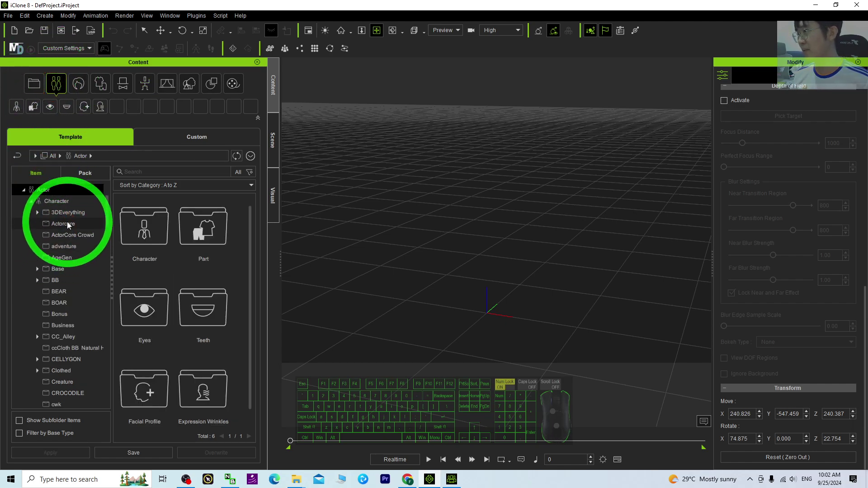
click(68, 225)
drag(149, 313, 142, 306)
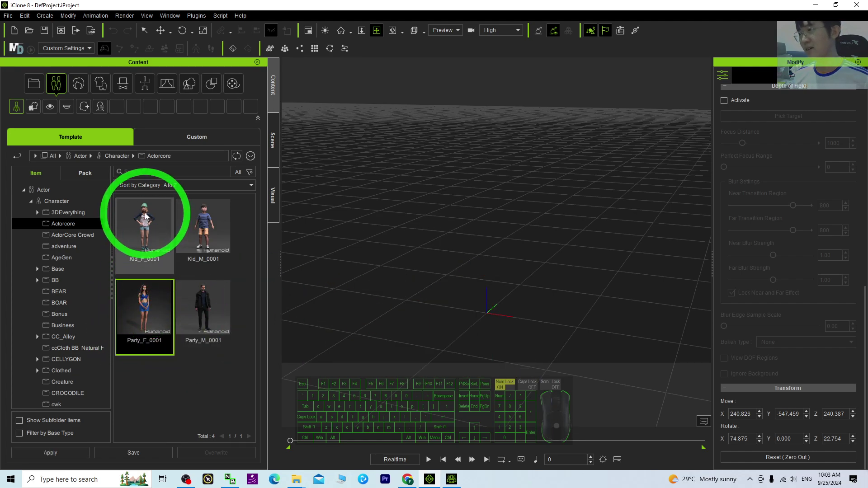
click(145, 230)
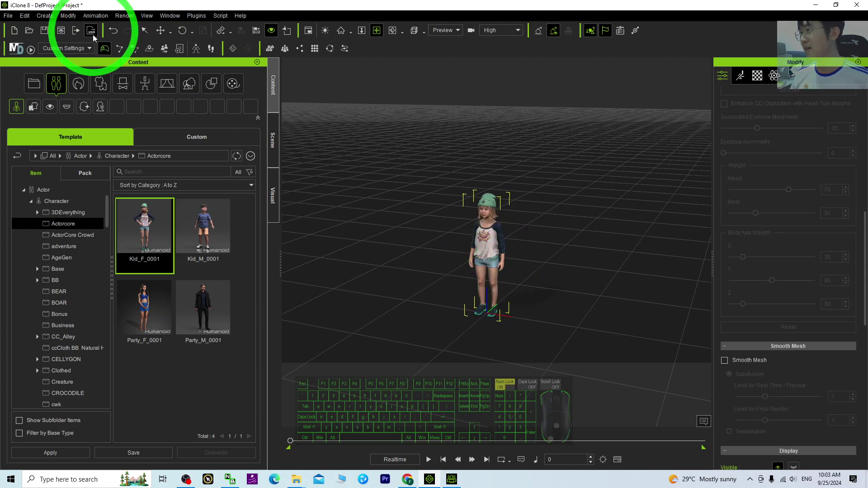
- Apply the Catwalk_2Loop motion from Human Female > Move to the girl
click(148, 84)
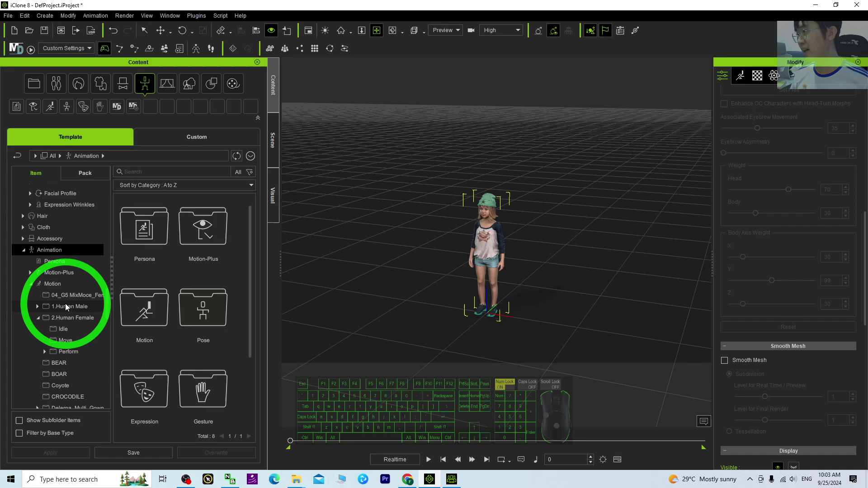
click(60, 330)
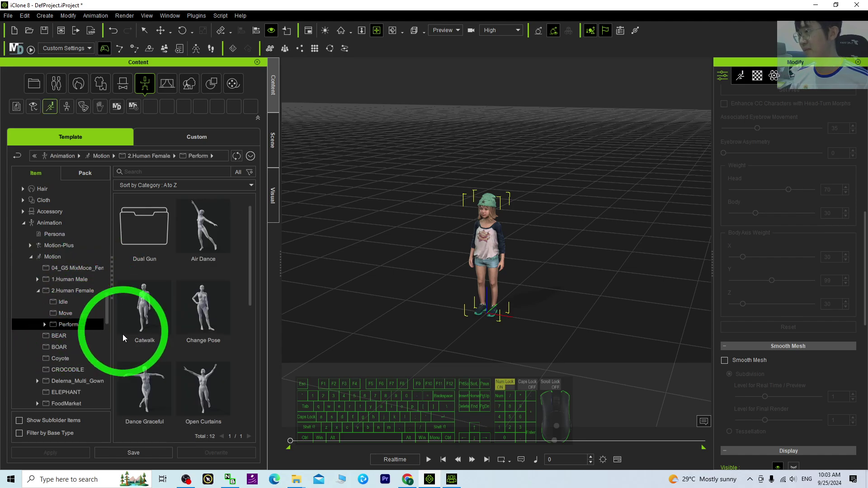
click(63, 317)
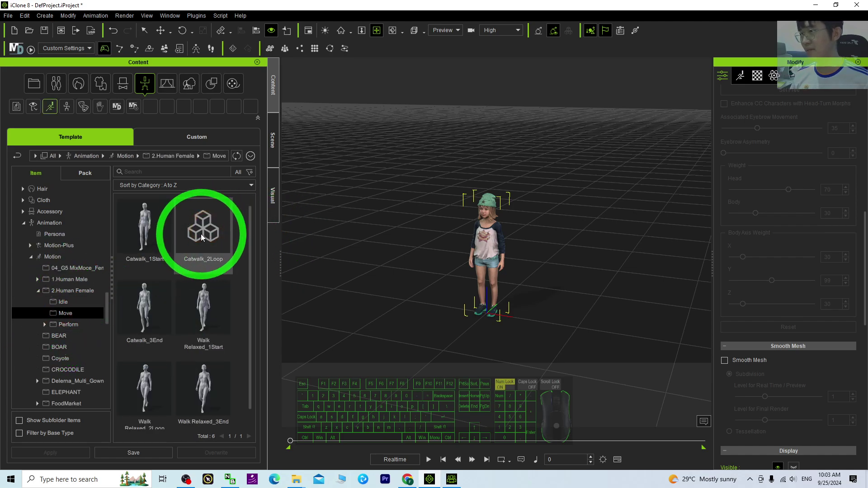
click(209, 238)
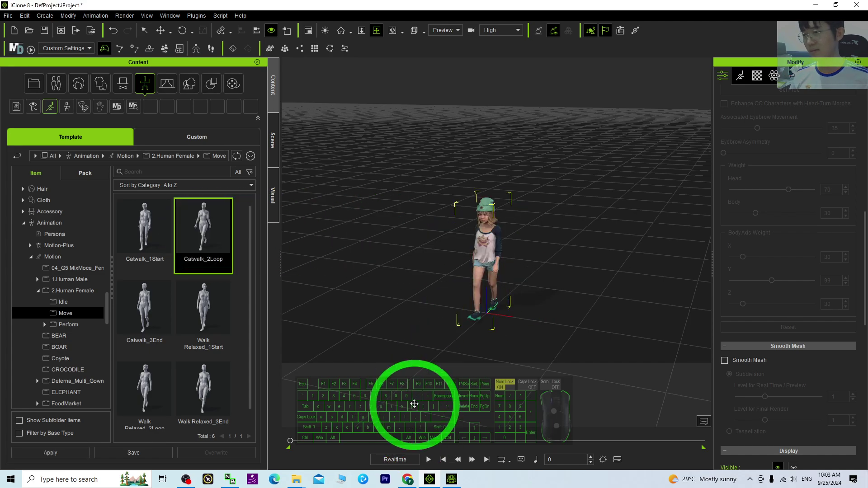
- Play and stop the catwalk preview, then adjust the view around the girl
click(425, 466)
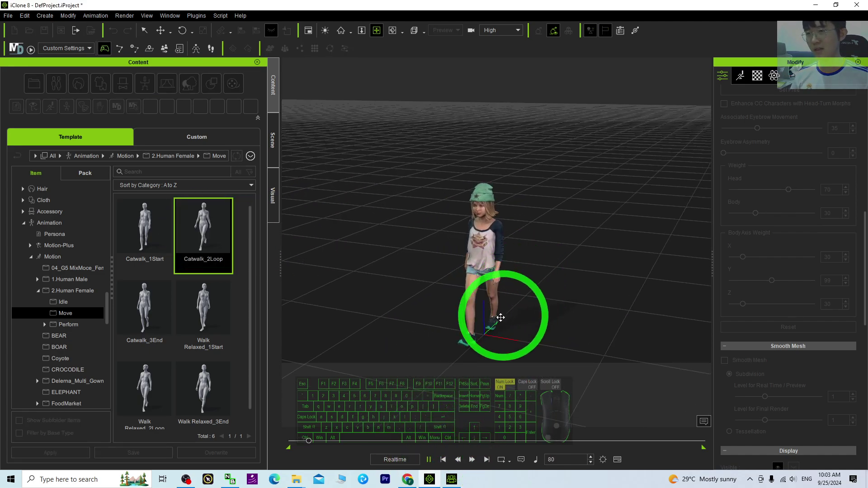
click(447, 464)
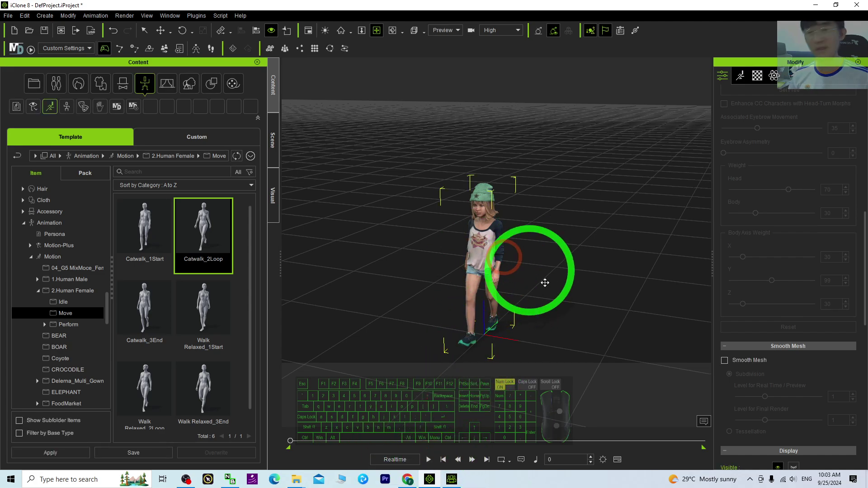
middle_click(486, 316)
text(x)
drag(502, 270, 492, 288)
text(cc)
click(161, 29)
- Create a new path object and lay out its control points across the ground grid
double_click(46, 27)
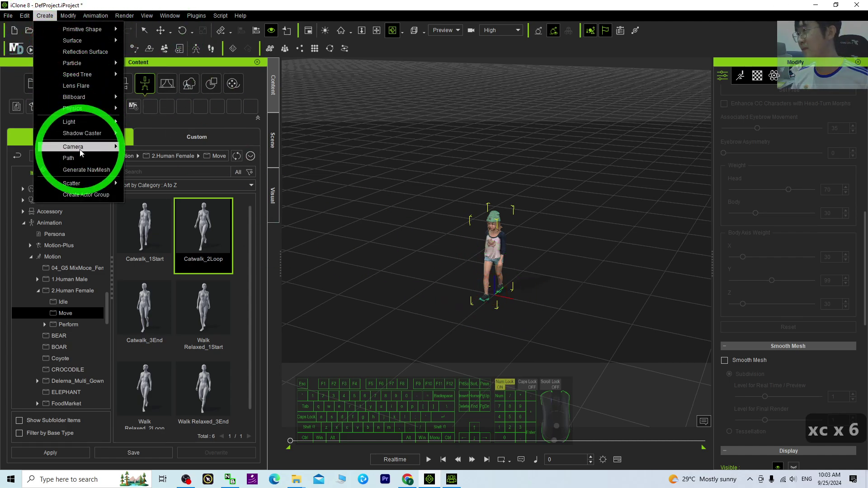
click(81, 162)
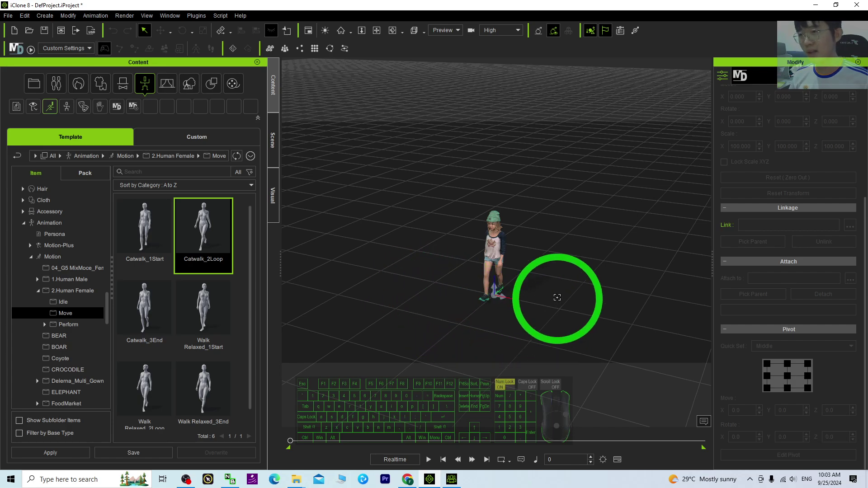
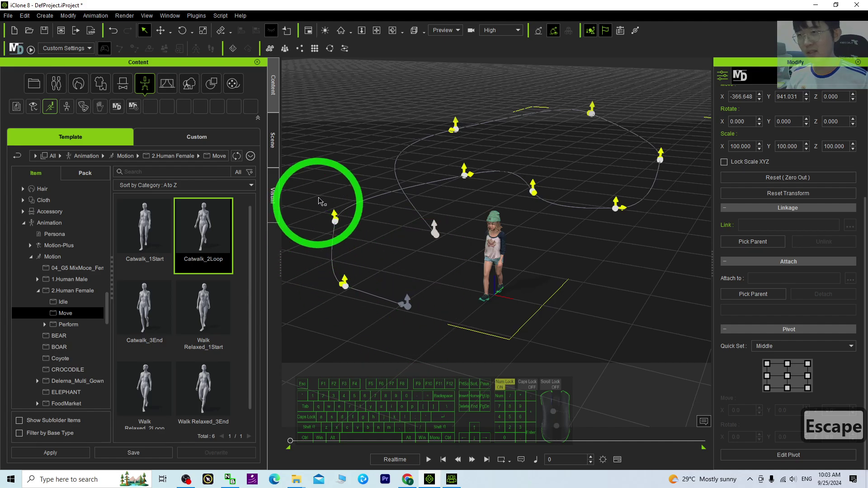
key(x)
text(c)
key(x)
key(x)
key(x)
key(x)
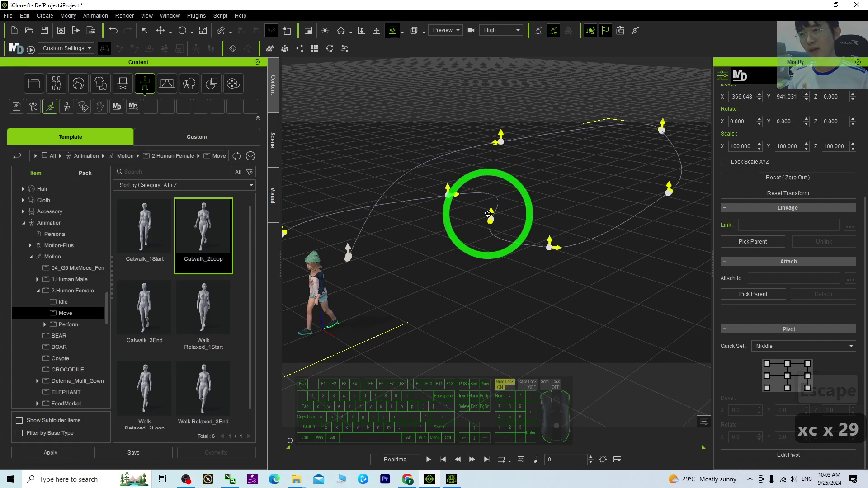
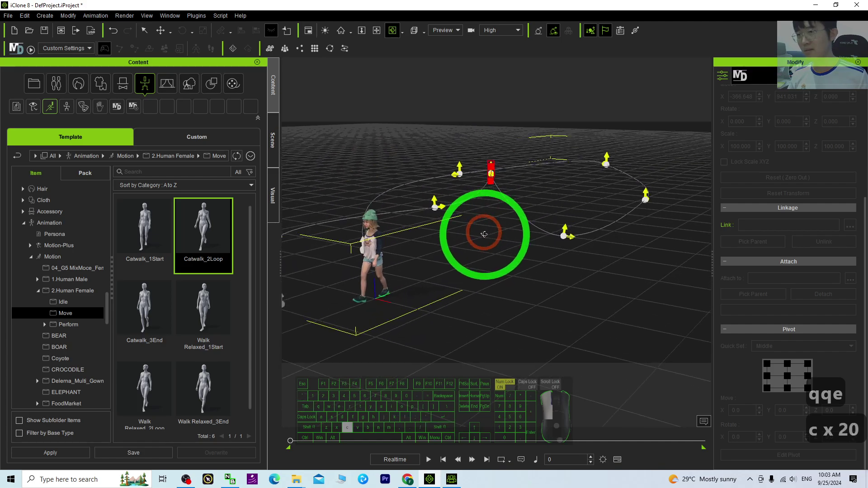
- Undo the last move, reshape a path point, adjust the remaining points and select the girl
key(ctrl+z)
drag(510, 241, 510, 259)
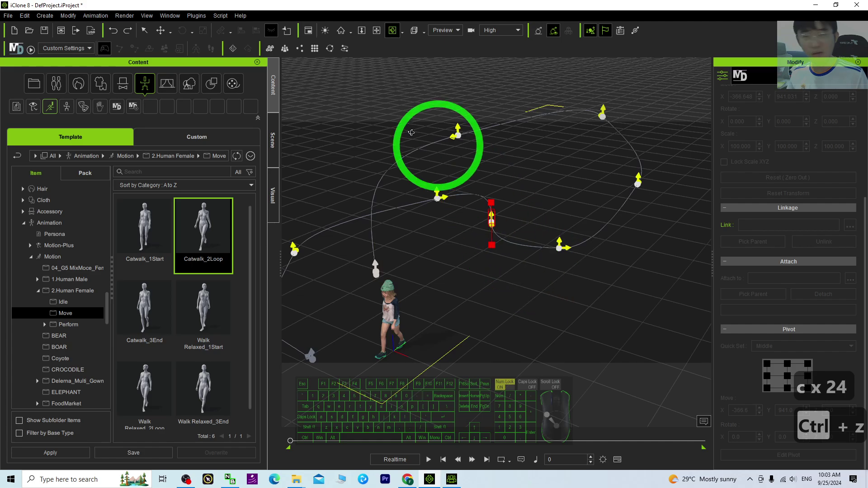
text(xc)
click(428, 464)
click(434, 463)
click(445, 461)
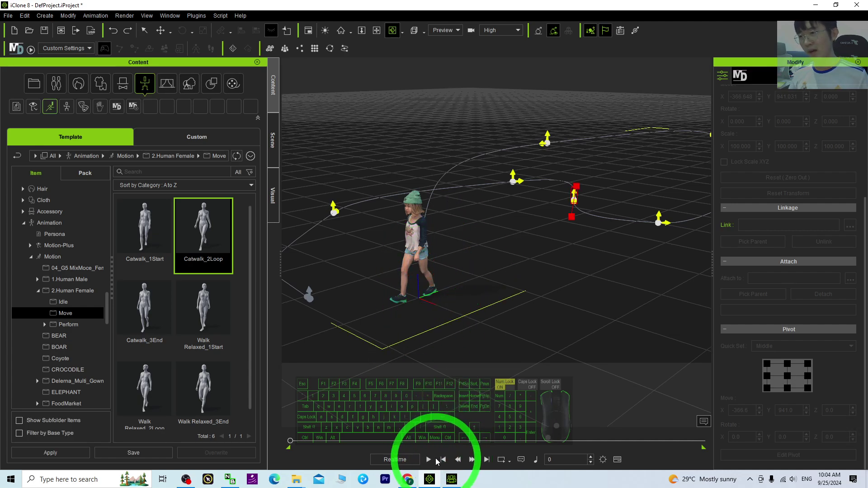
double_click(449, 464)
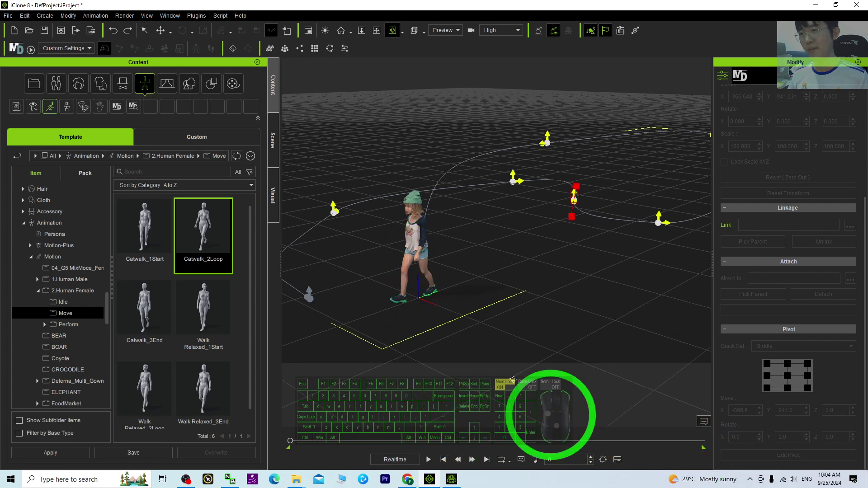
- Select the girl, scroll her Attributes to Path and pick the custom path with the eyedropper
double_click(414, 213)
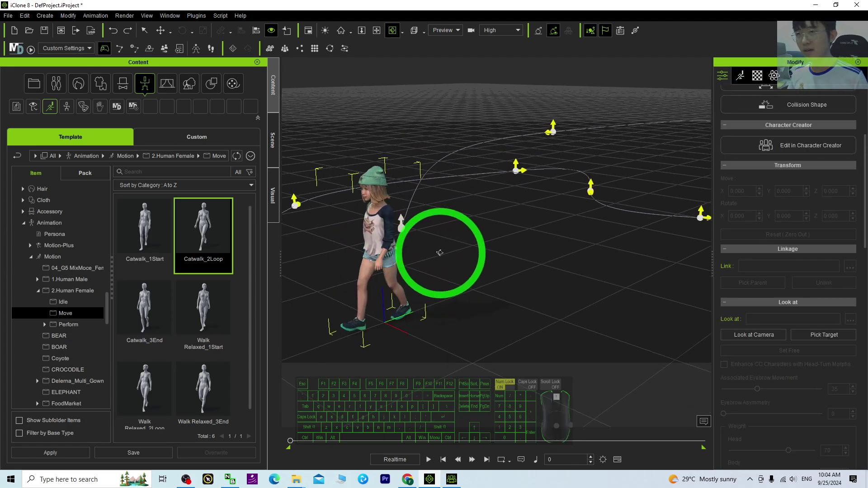
key(x)
click(411, 271)
text(xxxx c)
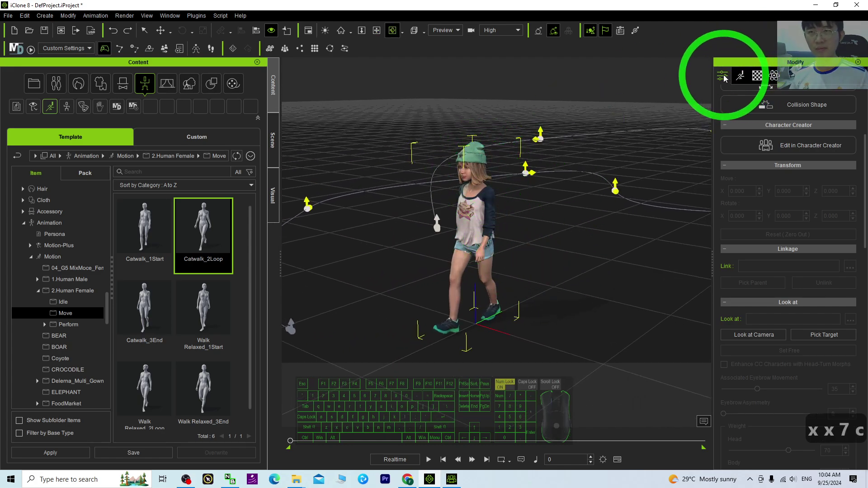
click(725, 78)
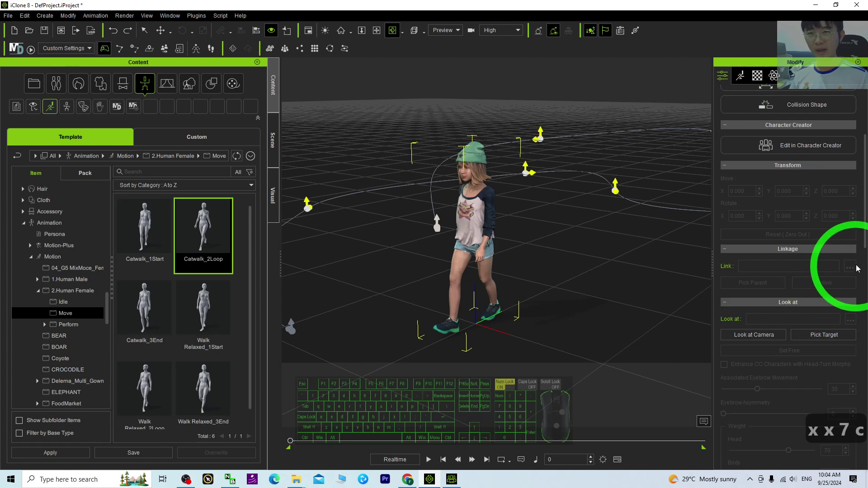
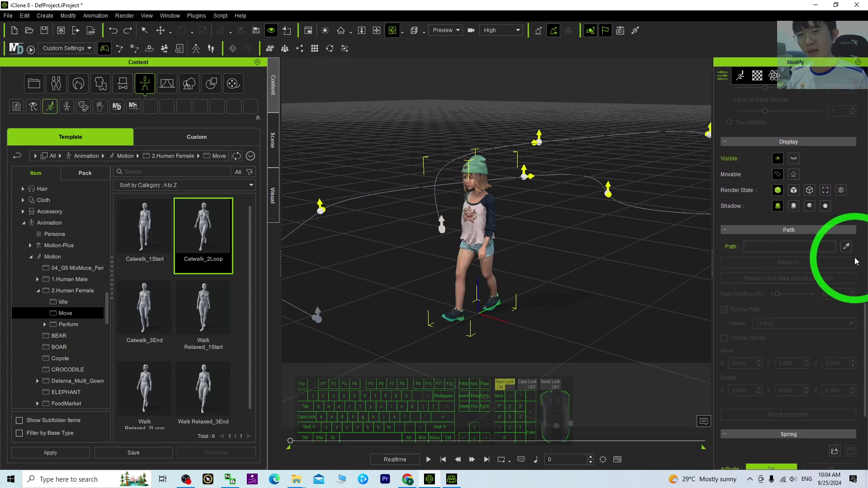
click(850, 253)
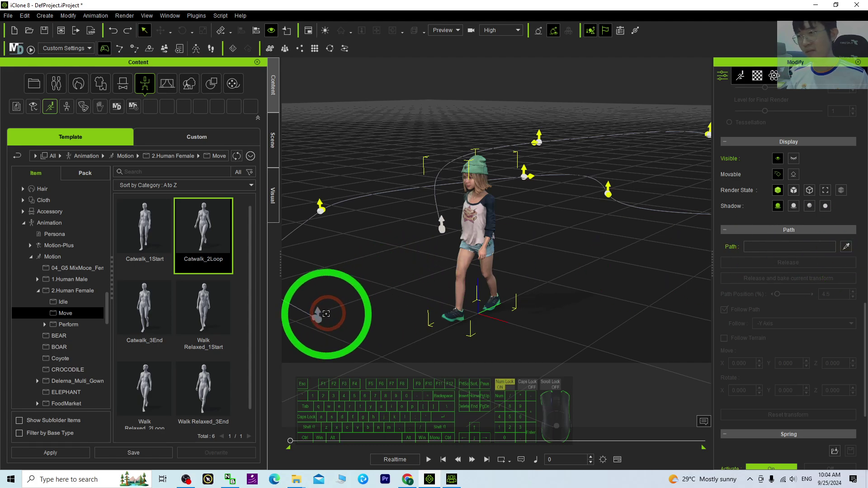
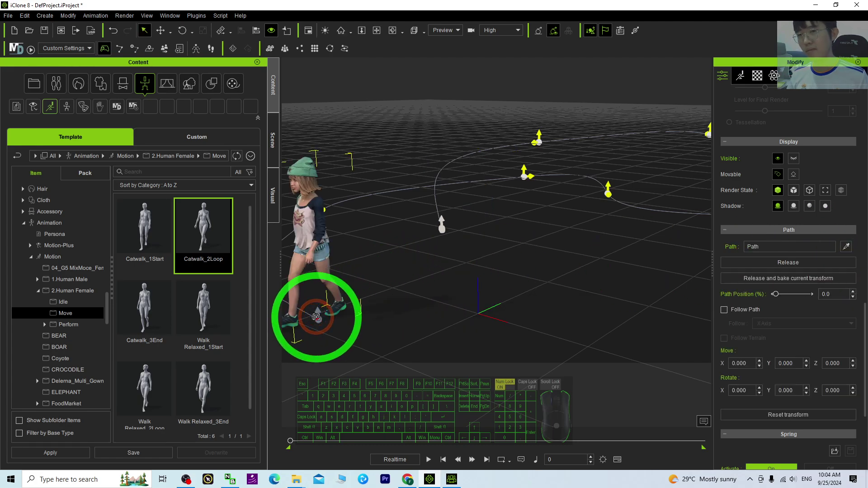
key(x)
drag(364, 286, 375, 294)
key(c)
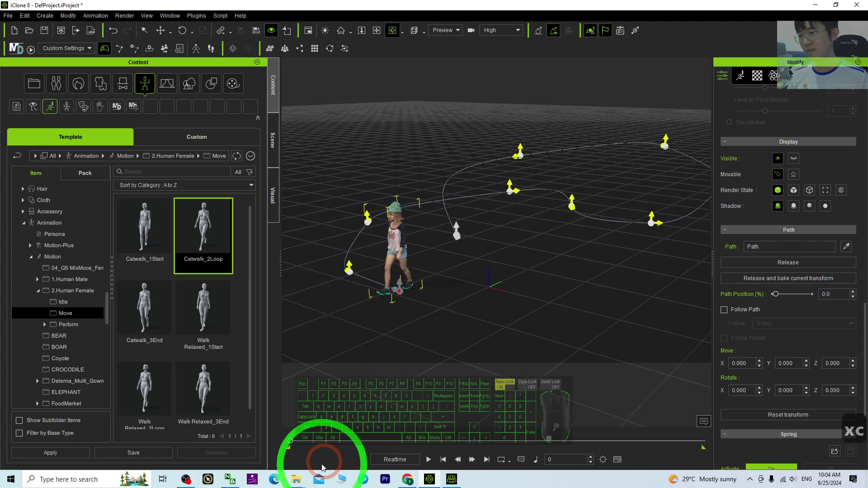
text(xc)
- Inspect the girl at the path start and keep Path Position at 0 with Follow Path on
click(432, 467)
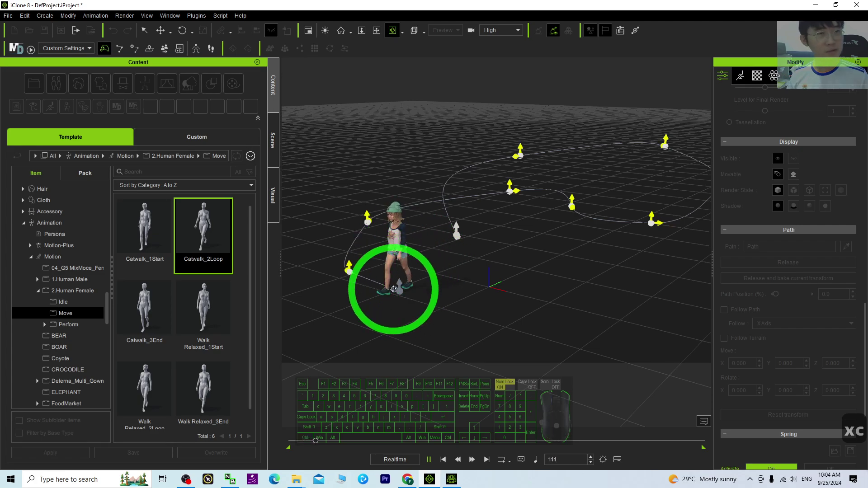
drag(435, 463, 449, 462)
click(449, 462)
drag(434, 307, 454, 316)
text(cc)
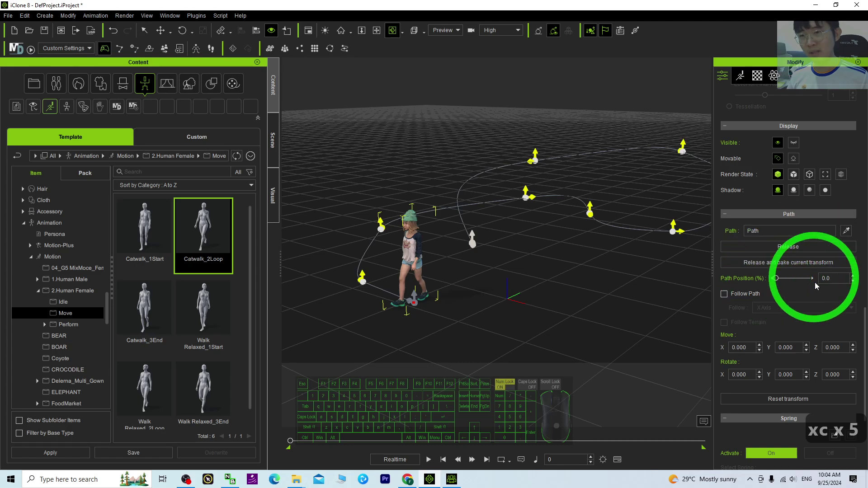
drag(477, 270, 405, 259)
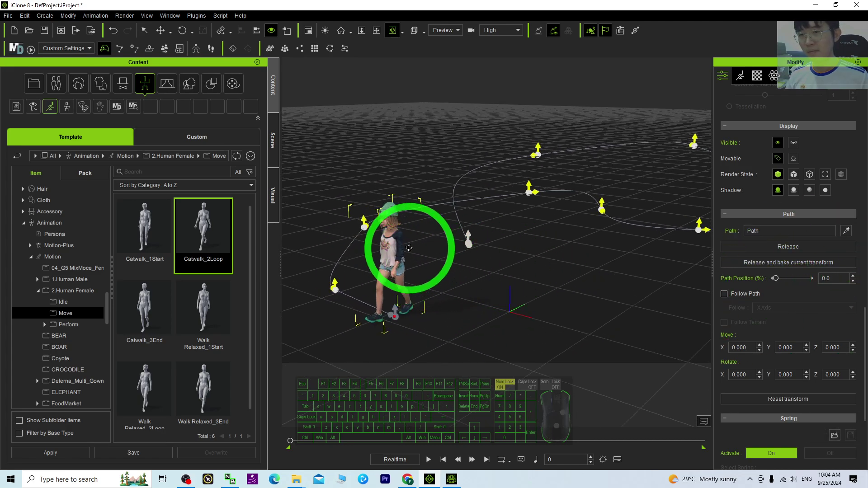
double_click(358, 315)
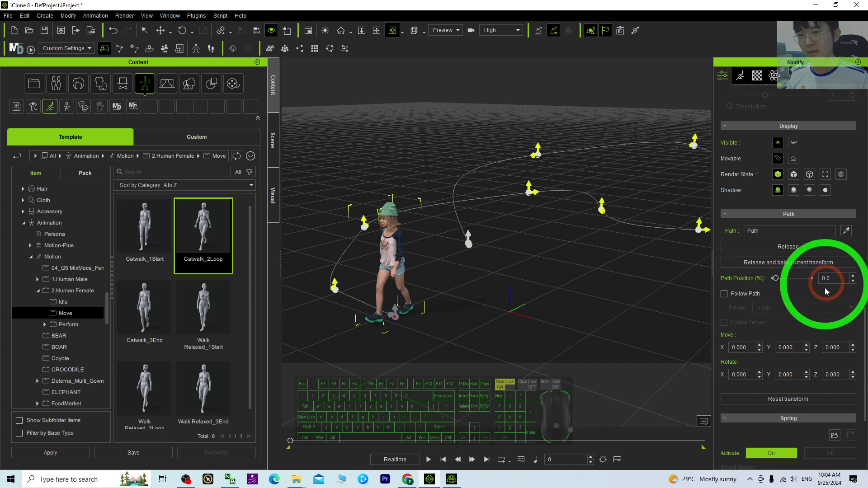
- Set the avatar's Follow direction to the -Y axis and preview playback
click(726, 299)
click(784, 309)
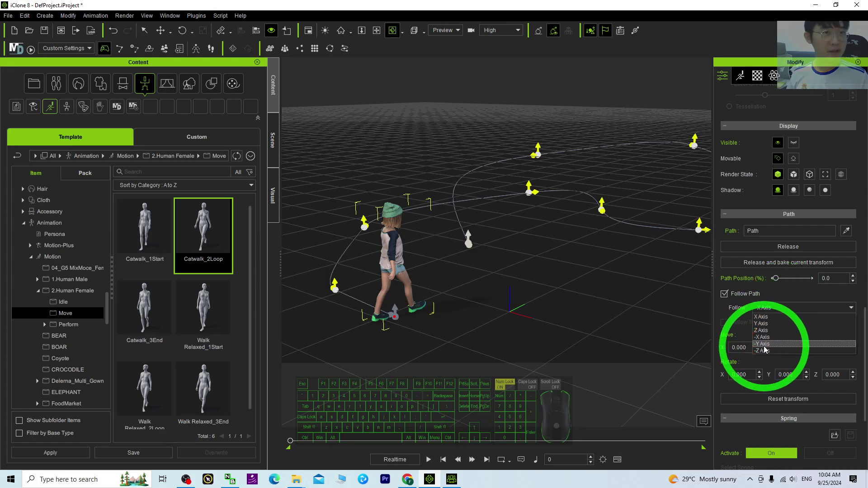
click(765, 350)
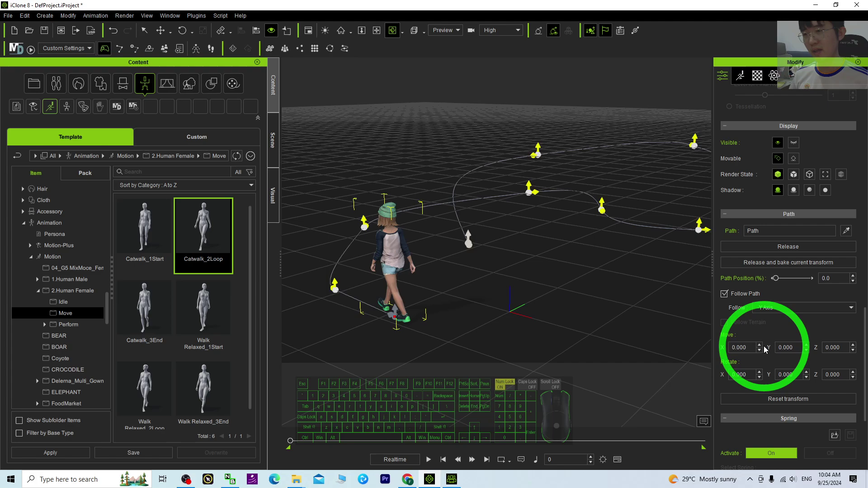
click(432, 466)
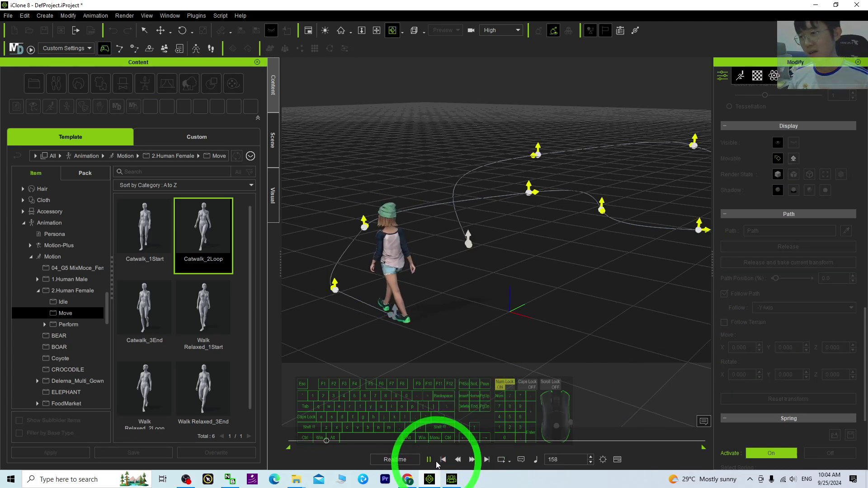
click(444, 465)
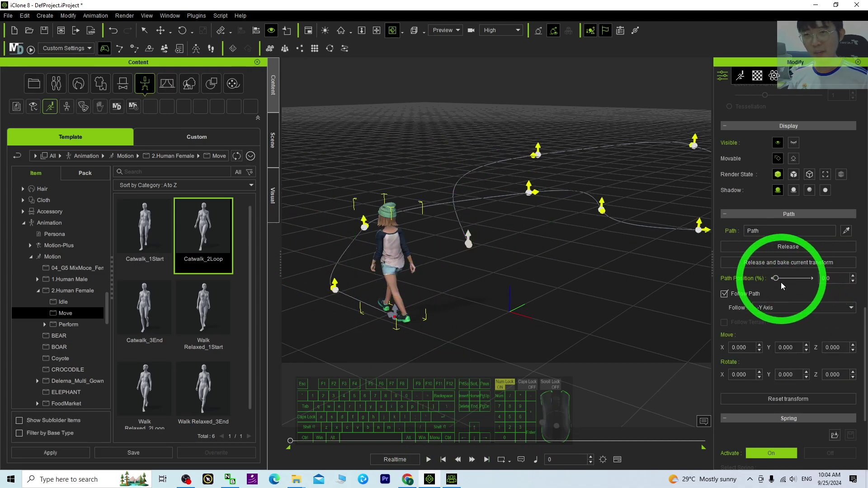
- Scrub the Path Position slider to test the girl moving along the curve, ending back at 0%
drag(292, 442, 543, 443)
click(547, 447)
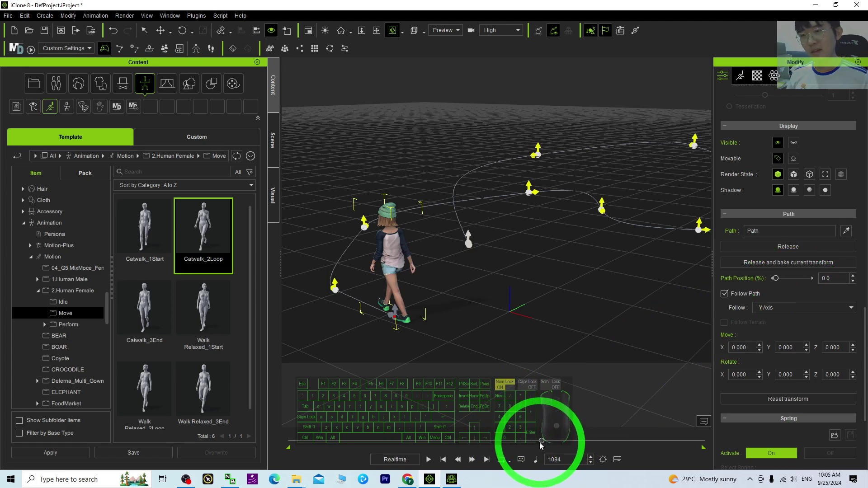
drag(779, 281, 814, 282)
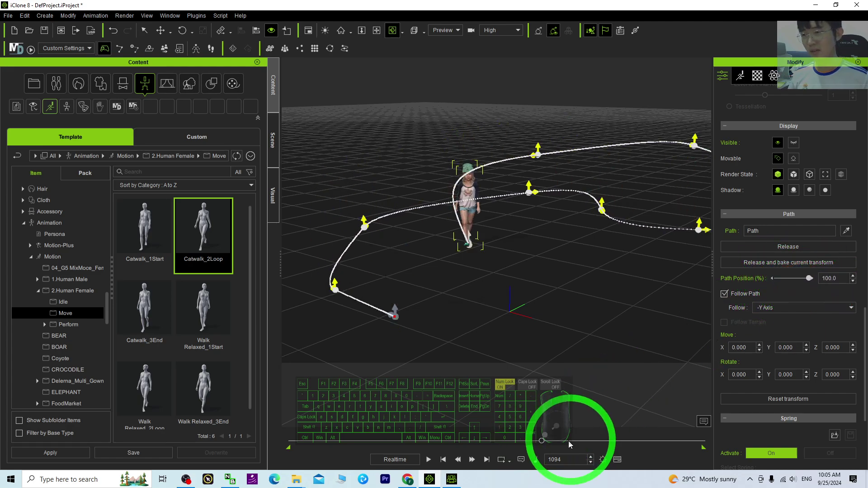
click(446, 463)
click(429, 463)
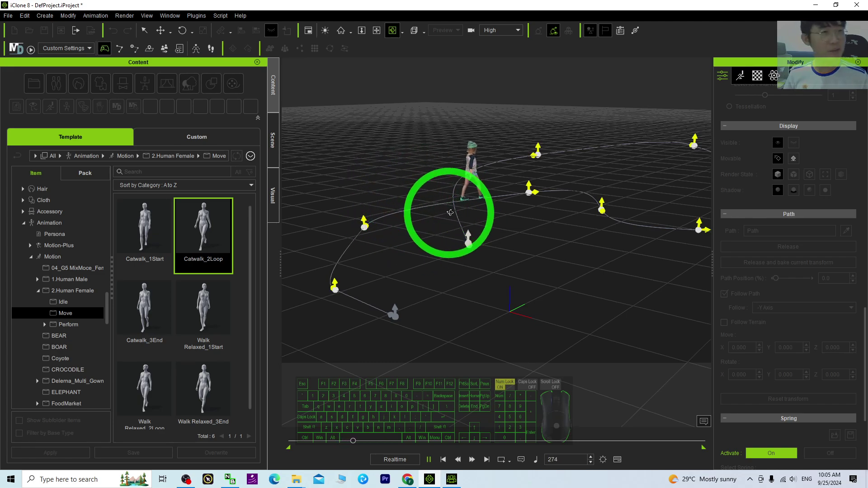
click(430, 463)
drag(631, 300, 677, 231)
click(444, 465)
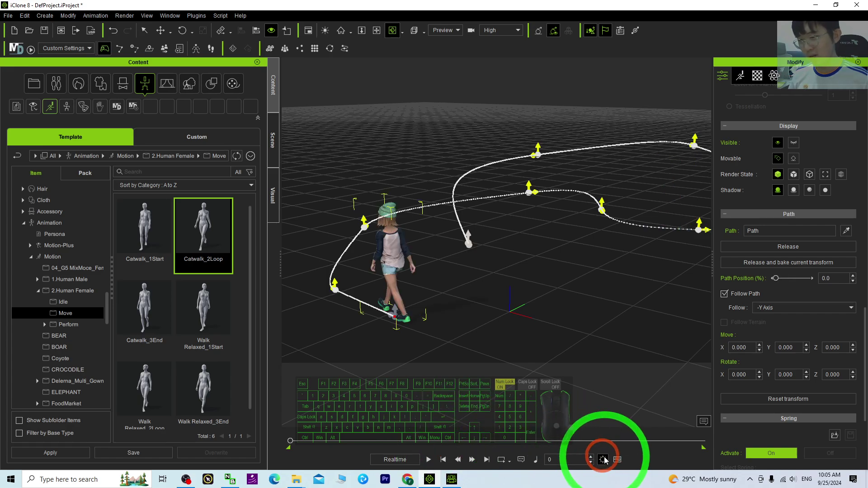
- Loop the Catwalk_2Loop clip on the Motion track and play the girl walking the whole path to 100%
click(619, 465)
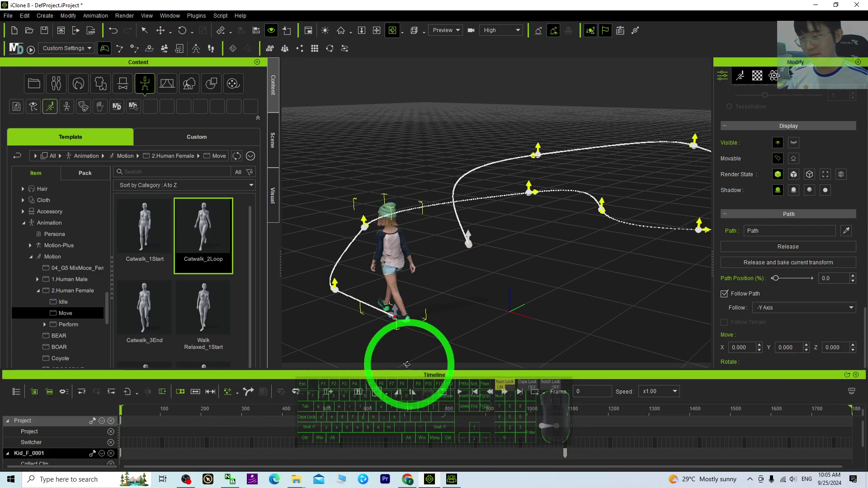
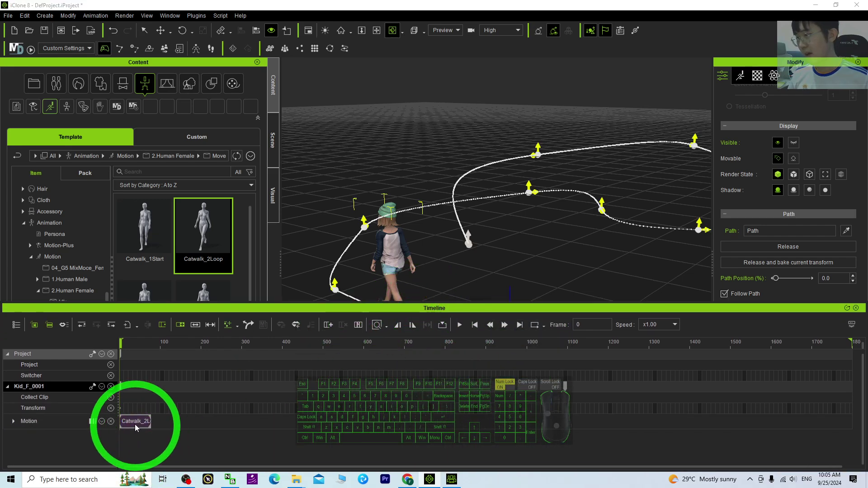
click(137, 428)
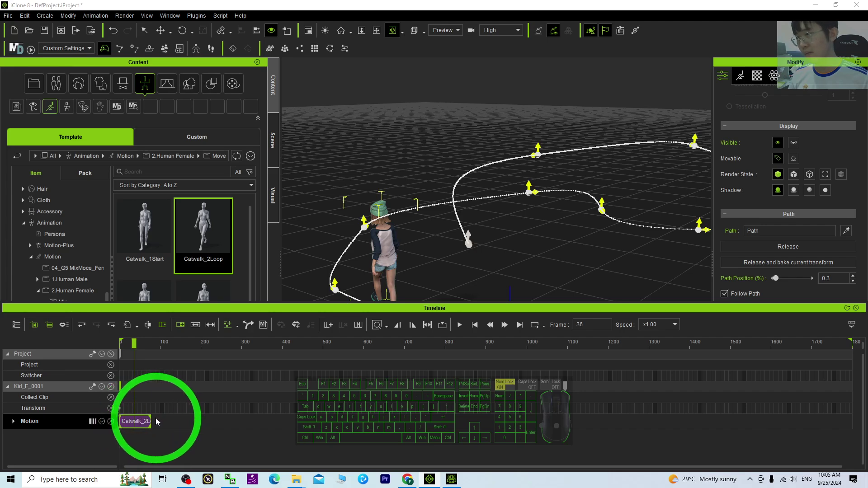
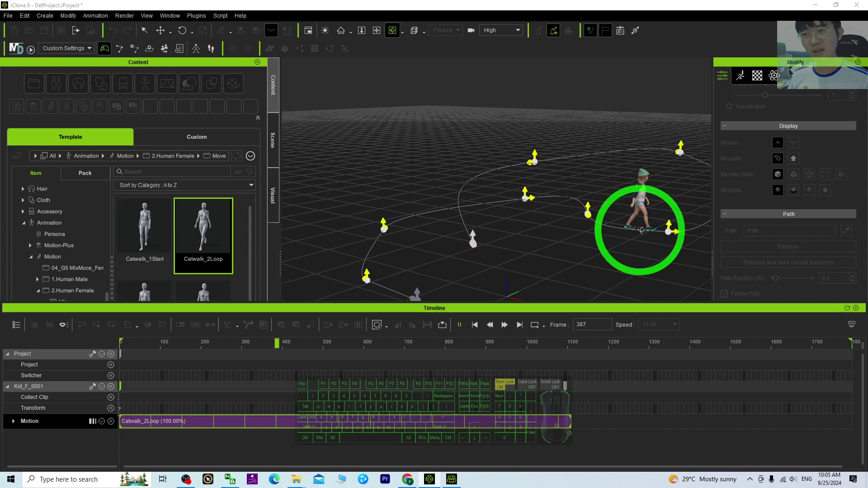
click(462, 330)
click(477, 330)
click(567, 392)
drag(714, 393, 770, 390)
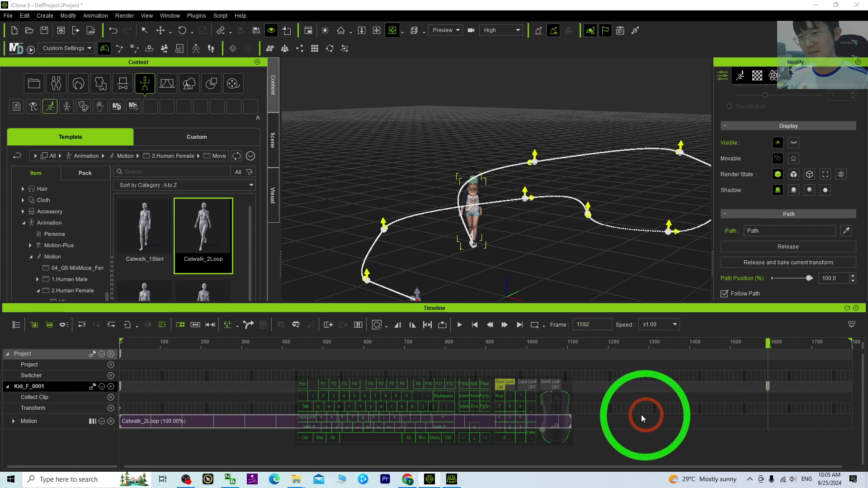
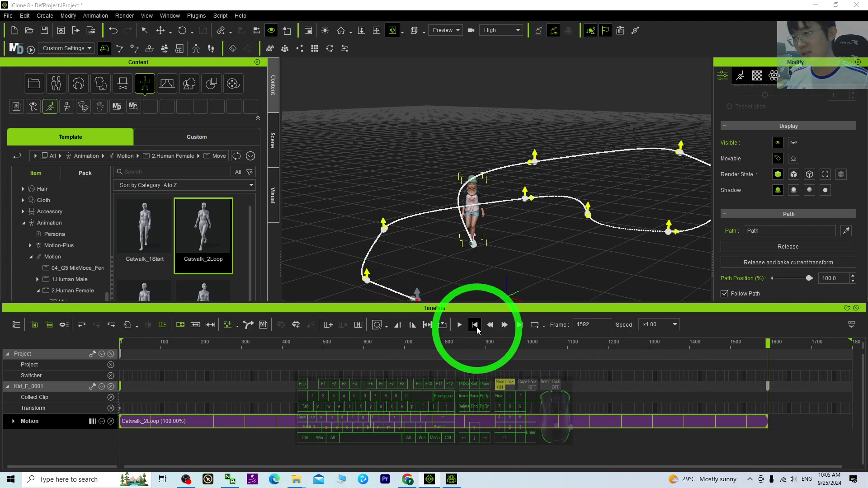
click(481, 329)
click(463, 331)
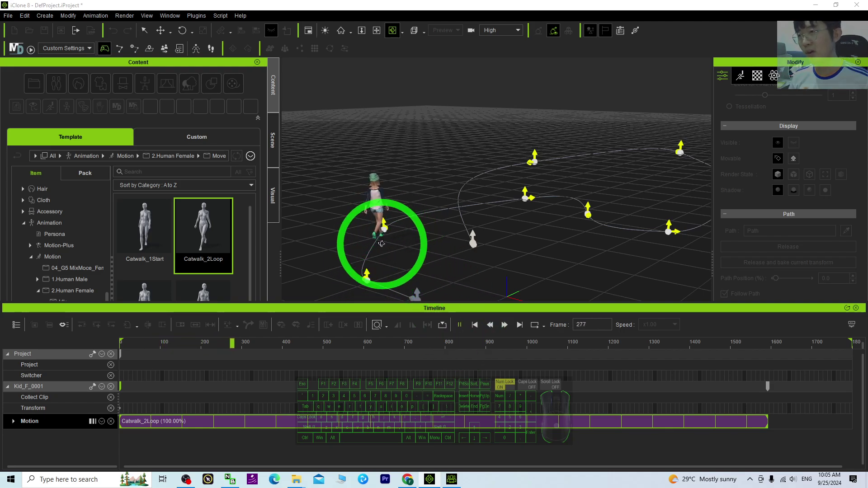
drag(545, 320, 473, 295)
click(460, 325)
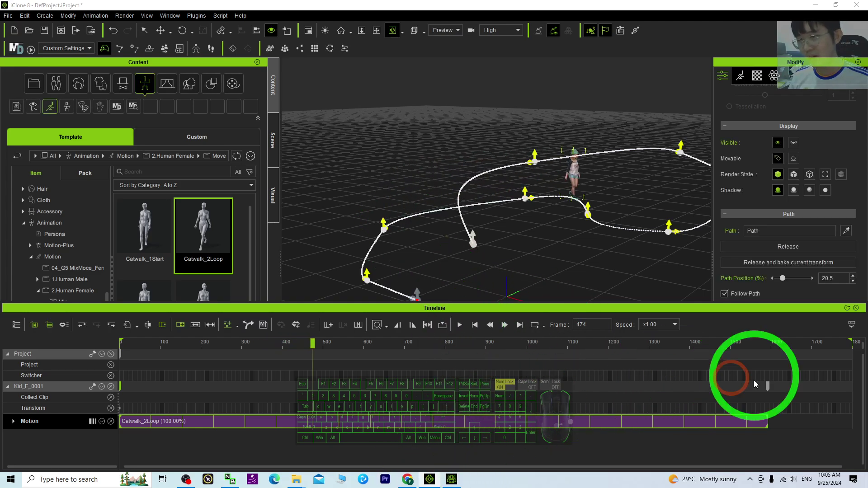
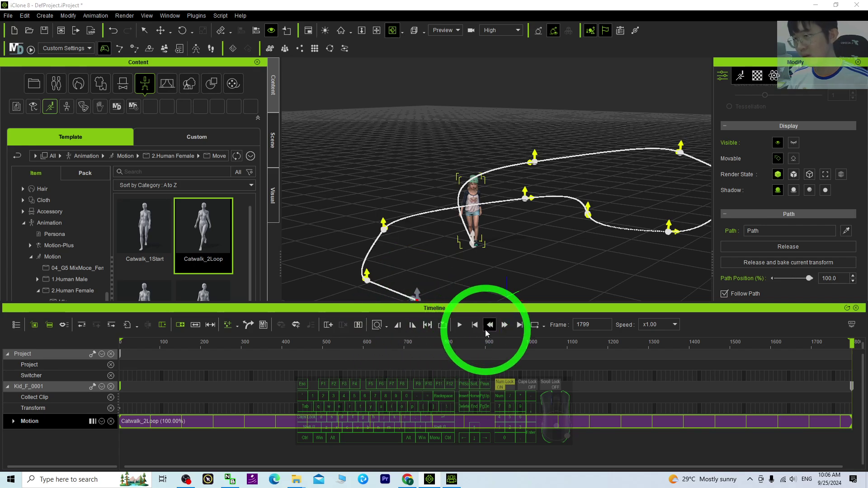
click(472, 329)
click(459, 330)
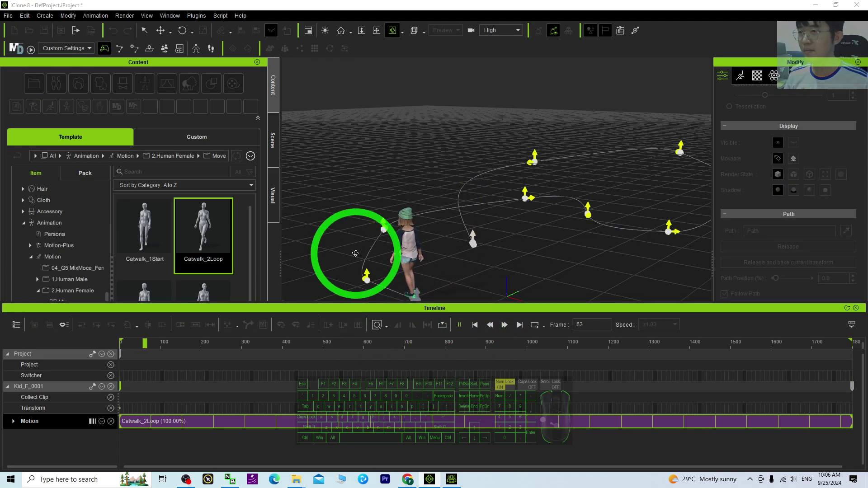
drag(444, 279, 424, 274)
key(x)
drag(388, 238, 398, 206)
key(c)
key(x)
key(x)
key(x)
drag(534, 213, 398, 262)
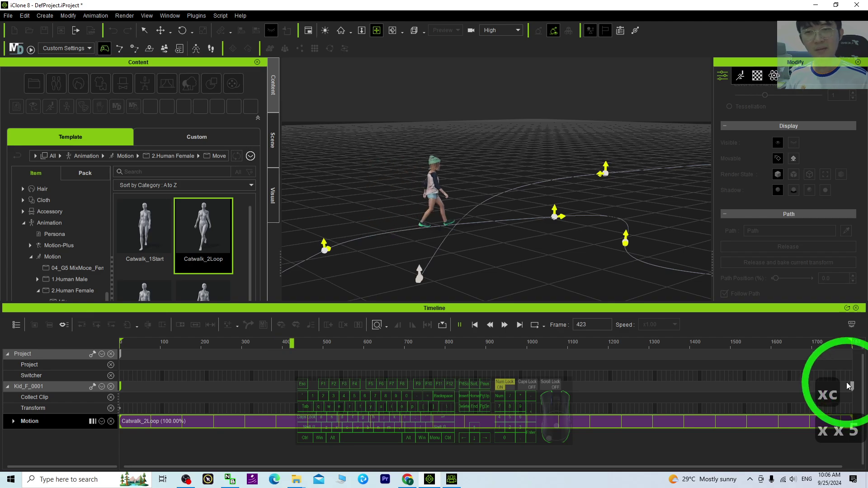
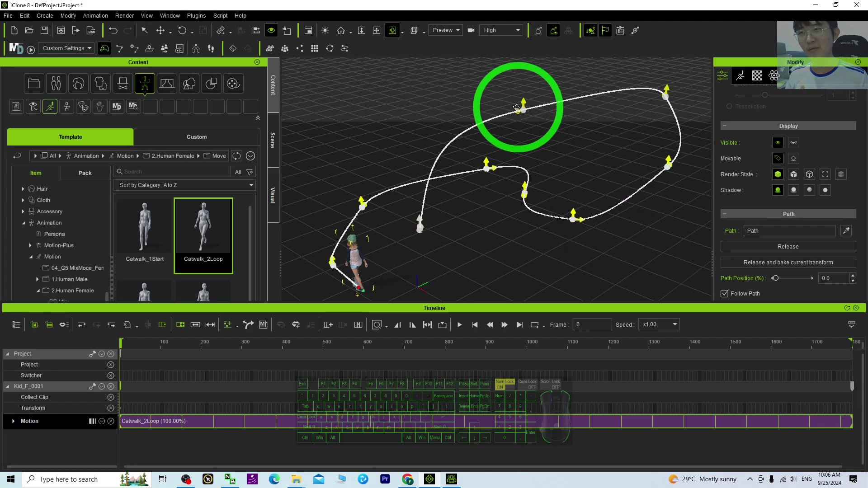
- Reframe the viewport so the whole winding path and the girl are in view
scroll(up, 3)
scroll(down, 3)
key(x)
drag(477, 243, 460, 322)
key(c)
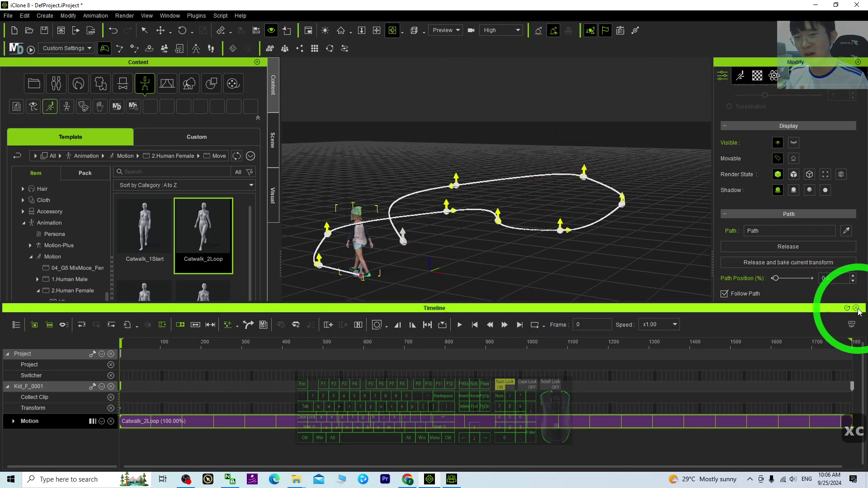
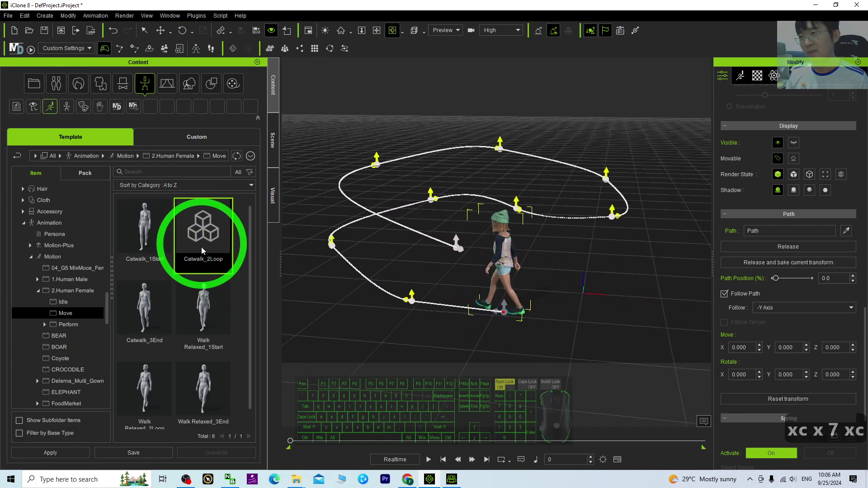
middle_click(485, 278)
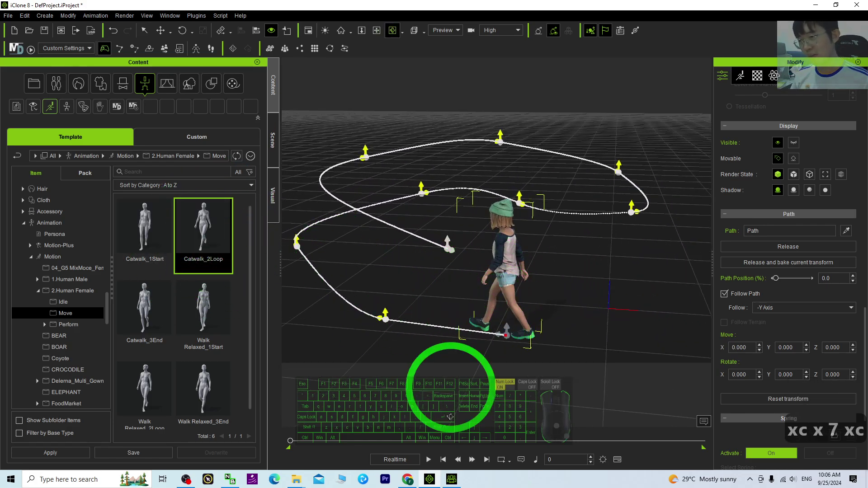
- Hide the Timeline panel and orbit the view around the catwalking girl
click(430, 469)
text(xc x 7 xc)
click(431, 466)
key(x)
drag(435, 299, 386, 291)
key(c)
text(cc x)
click(584, 212)
text(c)
- Pick the small object beside the girl and swing the view back behind her
right_click(447, 239)
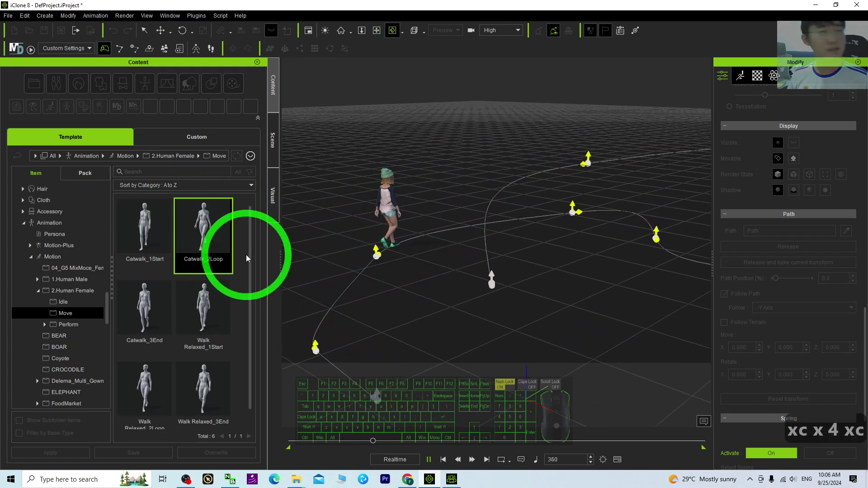
key(x)
click(648, 198)
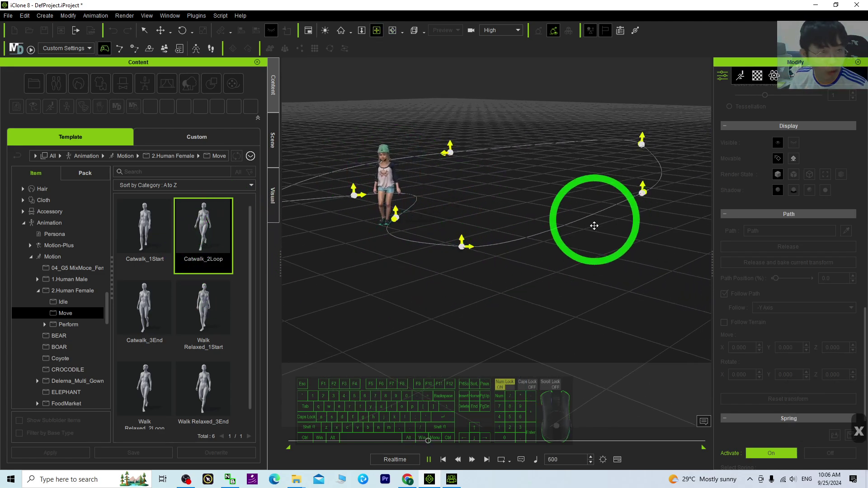
key(x)
click(453, 254)
text(c)
drag(456, 435, 442, 457)
click(431, 464)
click(449, 465)
- Orbit around the path and reselect the object next to the girl avatar
drag(452, 298, 640, 271)
text(xcxcc xc)
drag(516, 261, 634, 260)
text(cc)
click(685, 265)
click(481, 253)
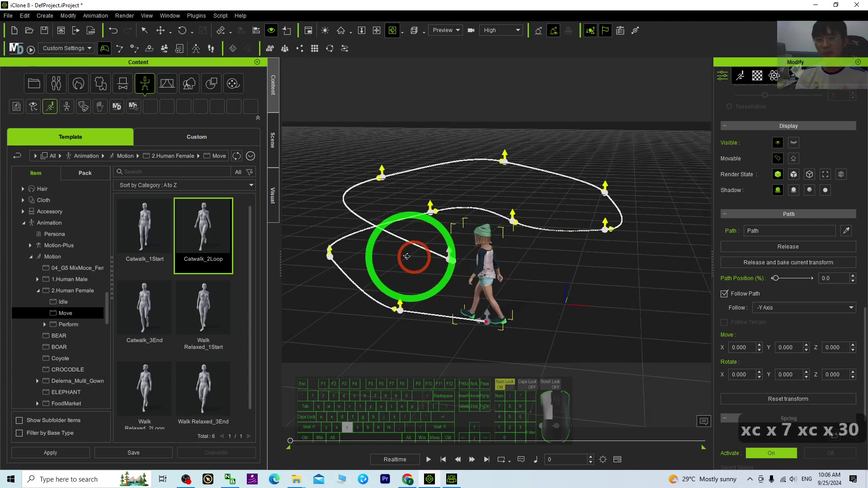
- Drag the object's Move gizmo to shift it toward the back of the scene
key(x)
text(xc x 7 xc x 44 xc)
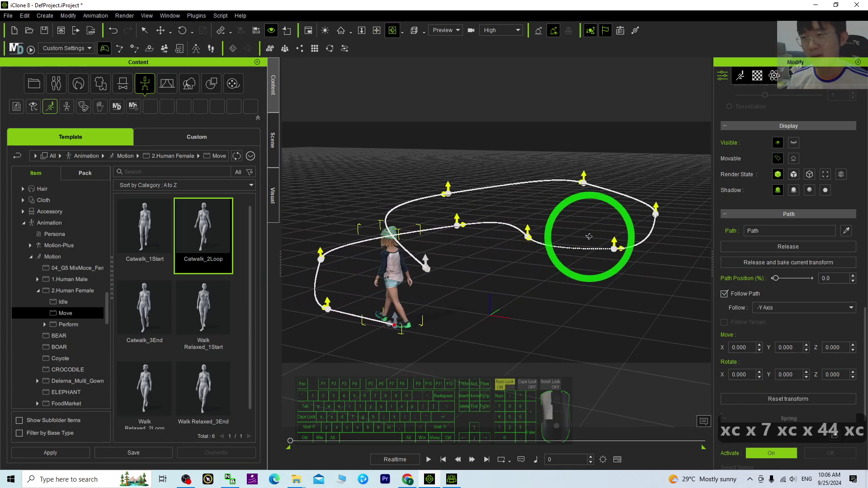
key(x)
drag(527, 267, 507, 270)
key(c)
key(c)
key(c)
text(c)
key(x)
key(x)
key(x)
drag(430, 304, 525, 230)
text(c)
- Nudge the object further back and check its new position from the side
click(394, 164)
text(xc)
drag(371, 247, 563, 246)
text(cc x)
right_click(393, 271)
text(c x 14 xc)
drag(692, 254, 709, 258)
text(cc)
text(x)
drag(659, 261, 631, 260)
text(c)
- Inspect the relocated object and the looping catwalk from several angles
key(x)
text(x 14 xc x 9 xc)
drag(569, 249, 424, 239)
key(x)
drag(626, 249, 544, 269)
key(c)
key(c)
key(c)
key(c)
text(q)
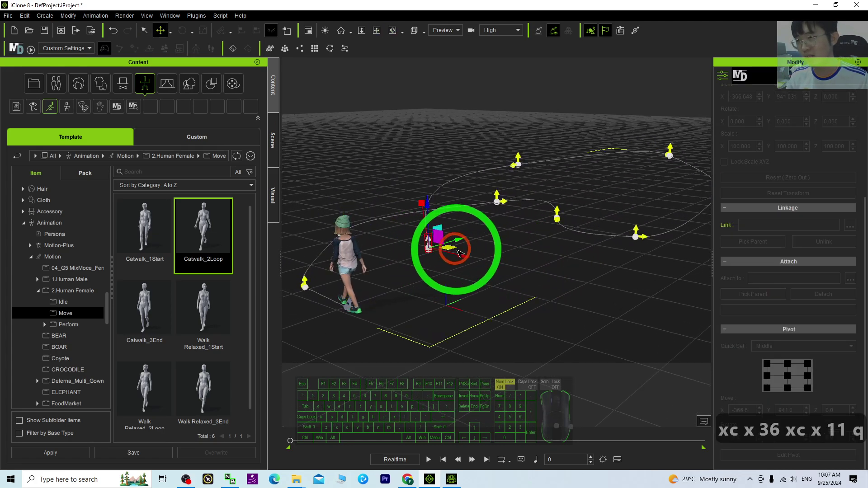